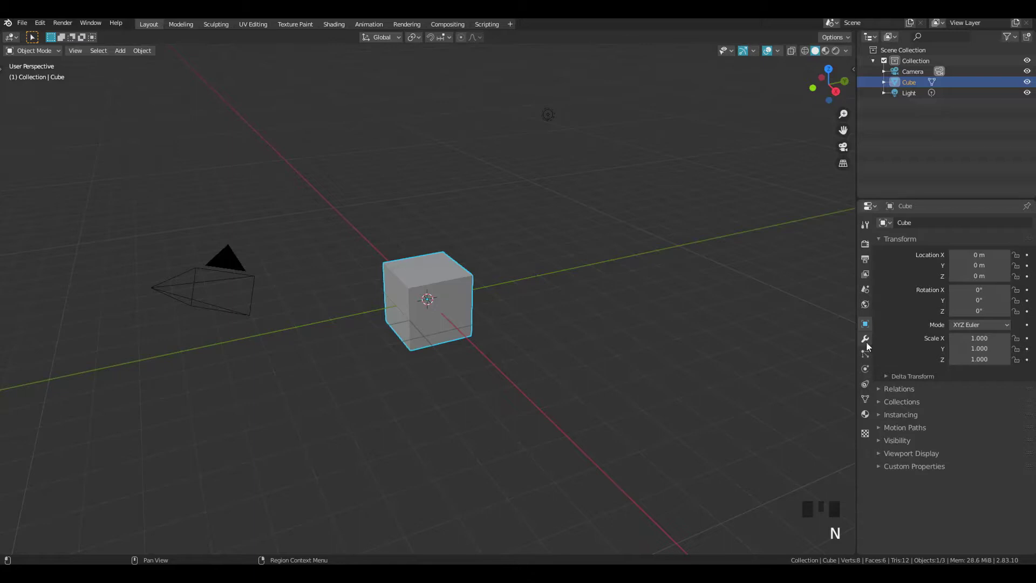
Enter Edit Mode on the default cube with the whole mesh selected
key("Tab")
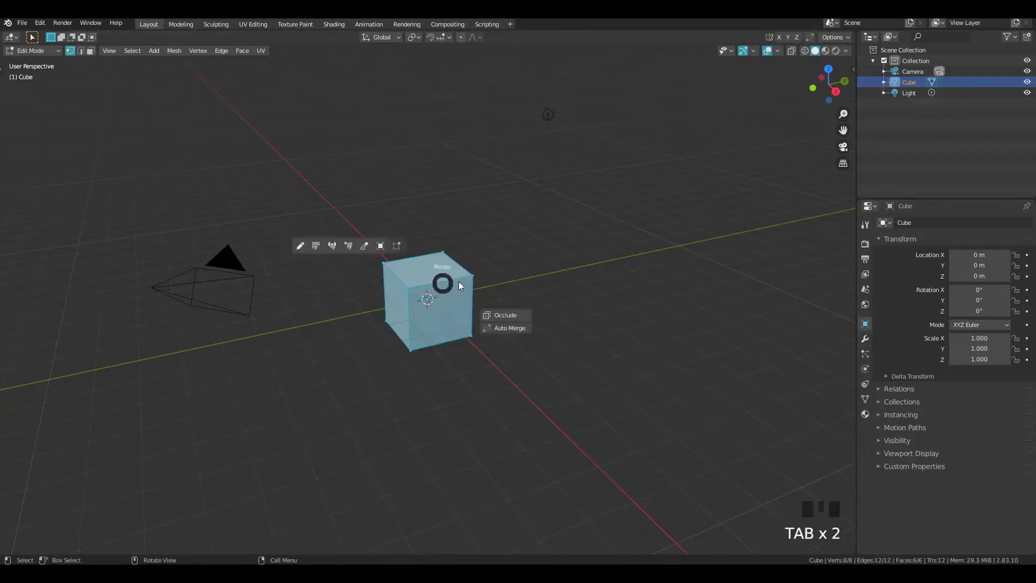
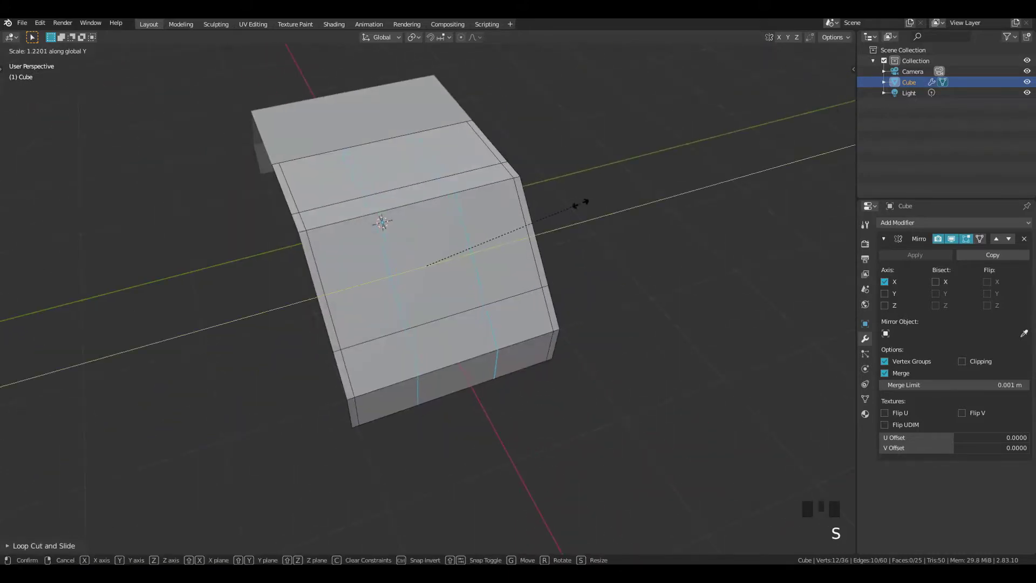
Orbit around the panel and switch the mesh selection mode to faces
middle_click(457, 185)
key("Tab")
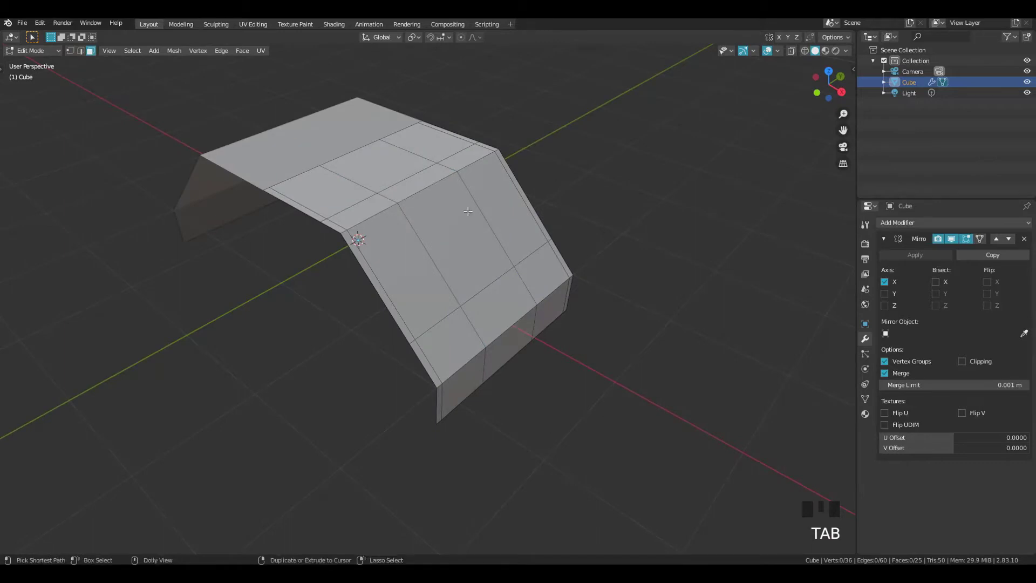
key("ctrl+shift+Tab")
key("ctrl+shift+Tab")
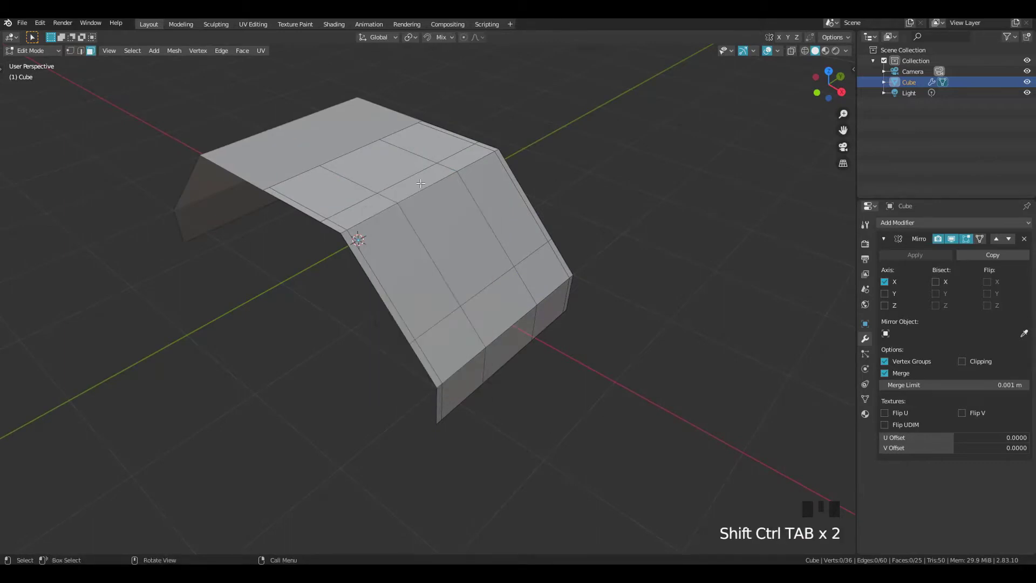
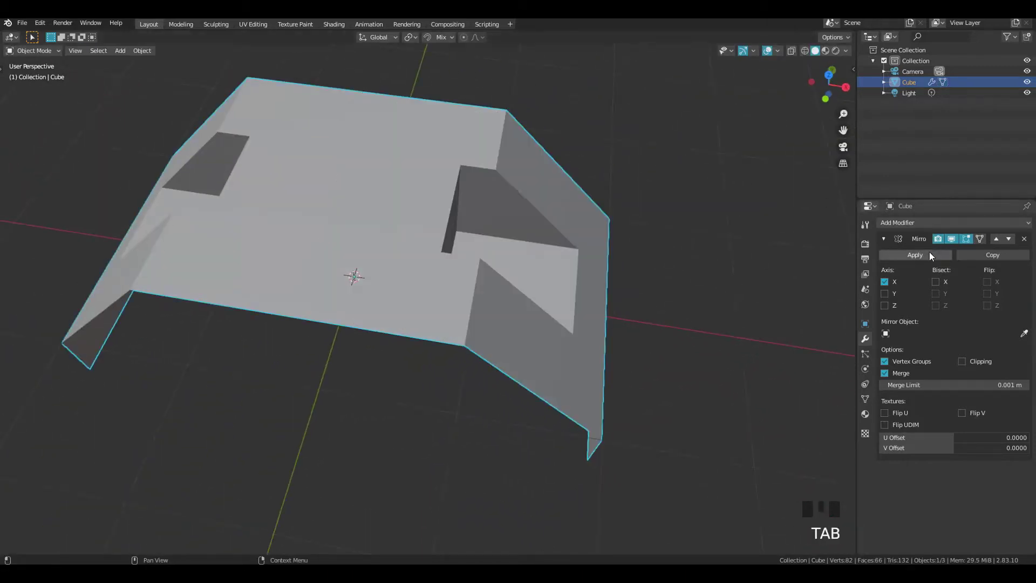
Apply the Mirror modifier, return to Edit Mode and add a loop cut across the panel top
left_click(934, 257)
key("Tab")
key("ctrl+r")
left_click_drag(424, 183, 354, 180)
key("Tab")
left_click_drag(396, 172, 408, 163)
left_click(407, 163)
left_click_drag(333, 204, 399, 191)
Scale the top selection and bevel the centre vertex (Vertex Only) into a diamond face pattern
key("s")
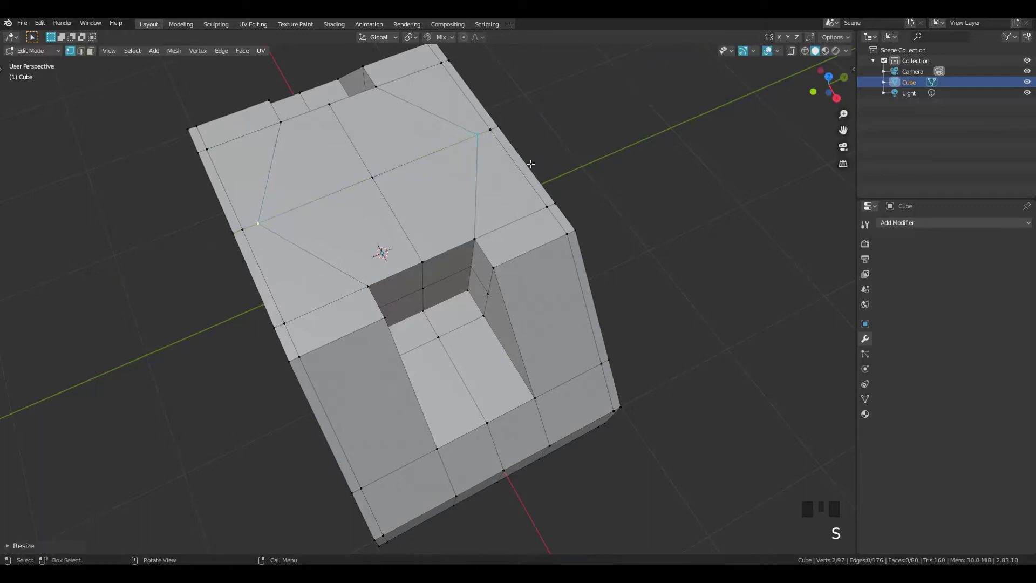
left_click_drag(434, 168, 393, 216)
left_click(394, 217)
left_click(374, 234)
left_click_drag(403, 216, 466, 200)
key("ctrl+shift+b")
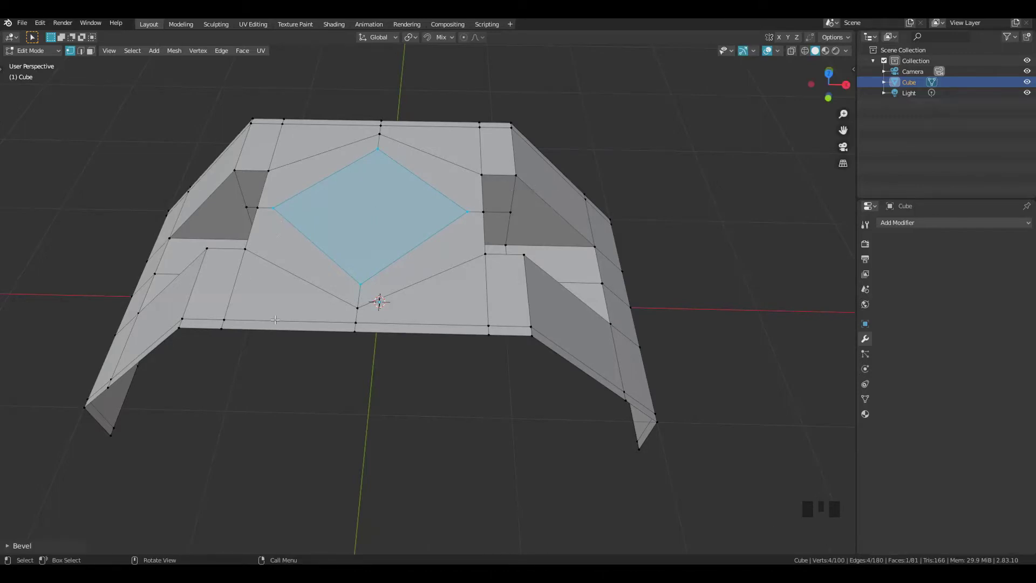
key("F9")
key("F9")
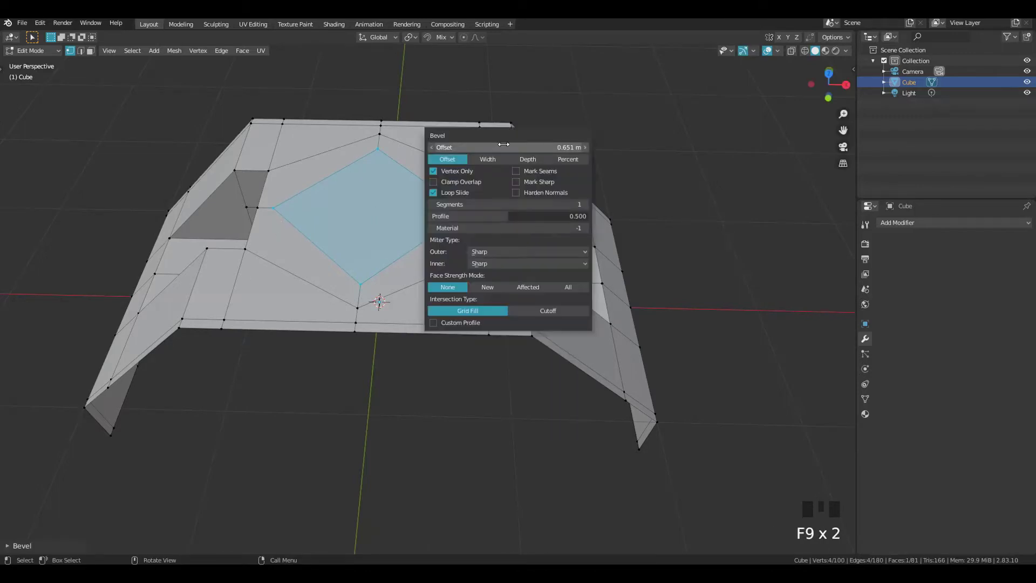
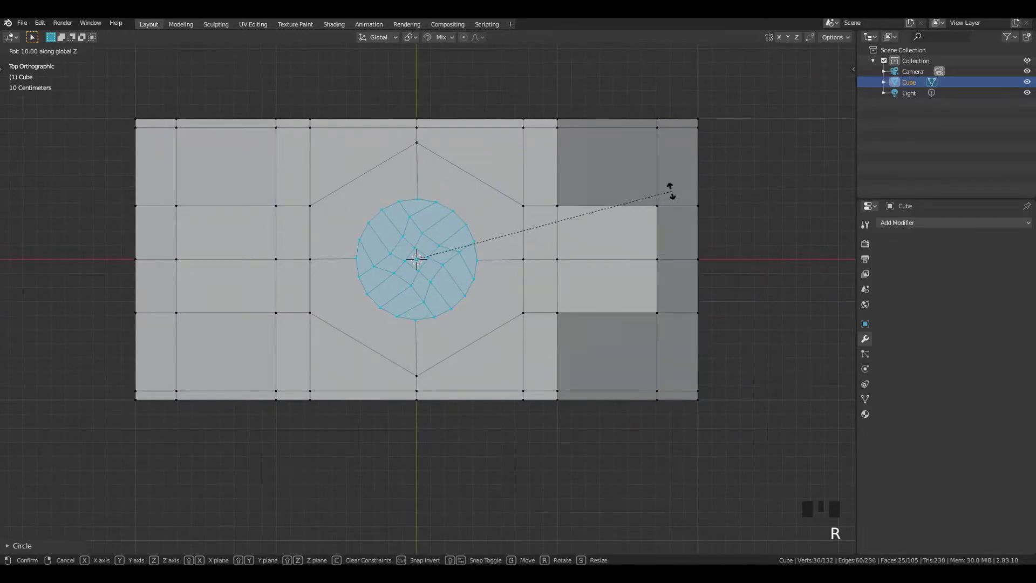
Select the circle's centre vertex, grow the selection to the inner faces and rotate them into alignment
left_click_drag(550, 288, 402, 175)
left_click(402, 174)
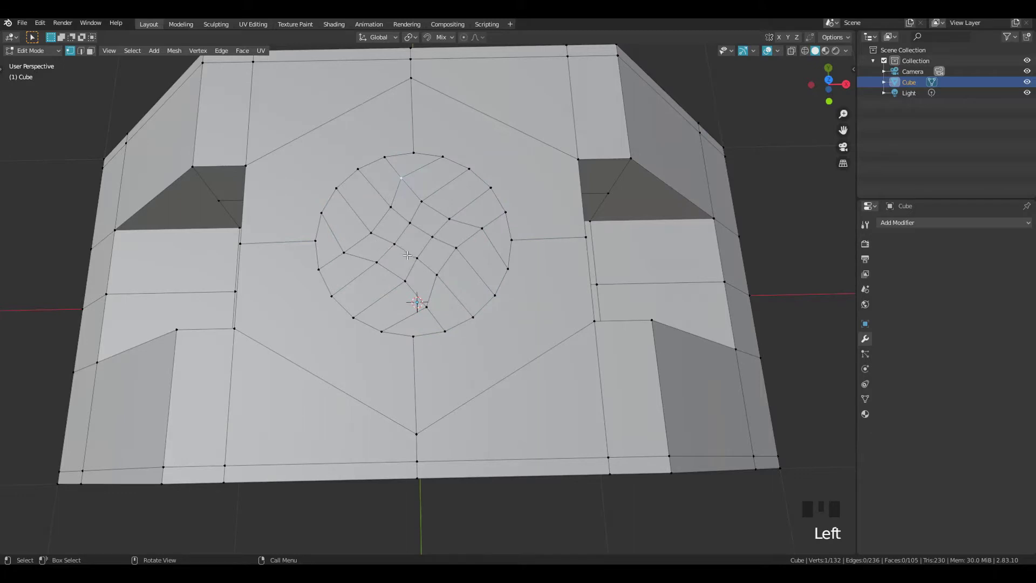
left_click(399, 228)
key("ctrl+KP_Add")
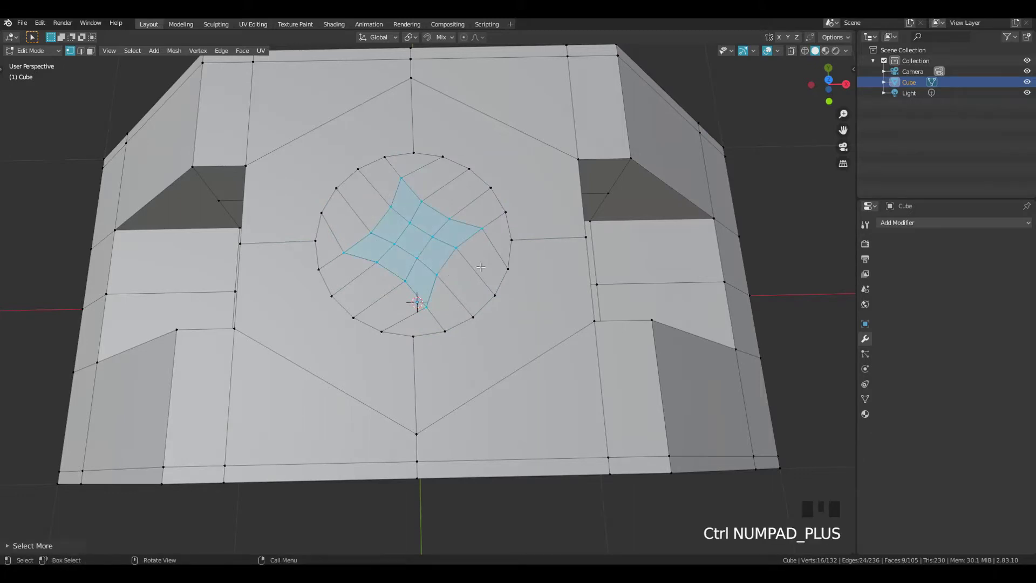
key("r")
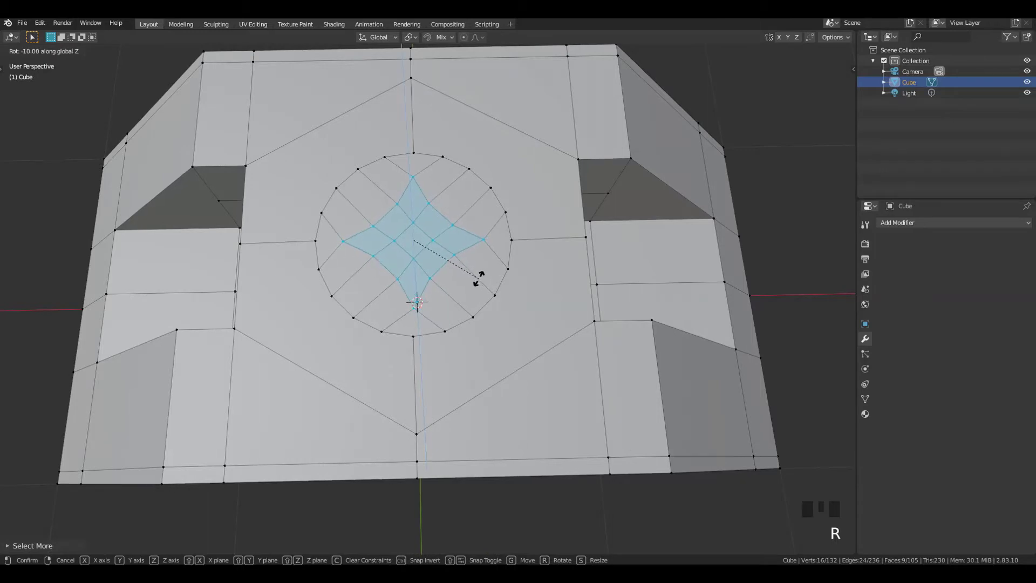
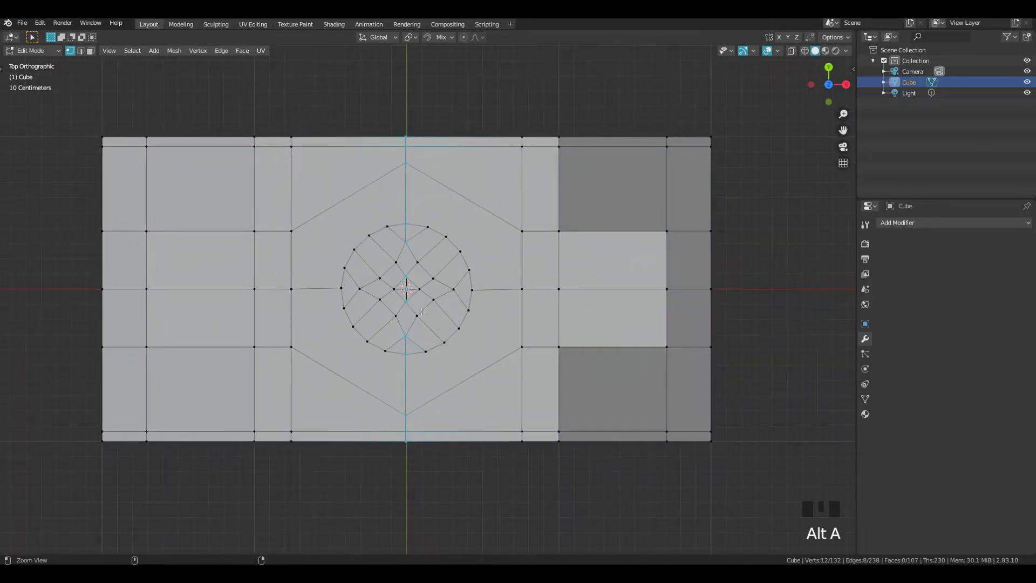
Undo recent edits and redo the top-view selections until the circle grid is picked cleanly
key("ctrl+z")
key("alt+a")
key("ctrl+z")
left_click_drag(541, 256, 431, 149)
left_click(431, 149)
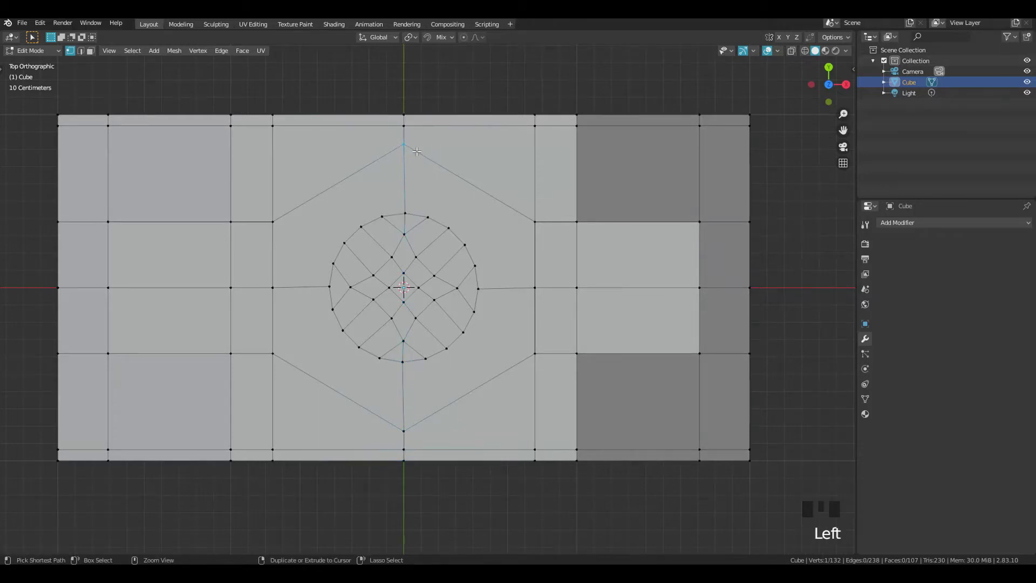
key("ctrl+z")
left_click(409, 143)
left_click(440, 159)
key("alt+a")
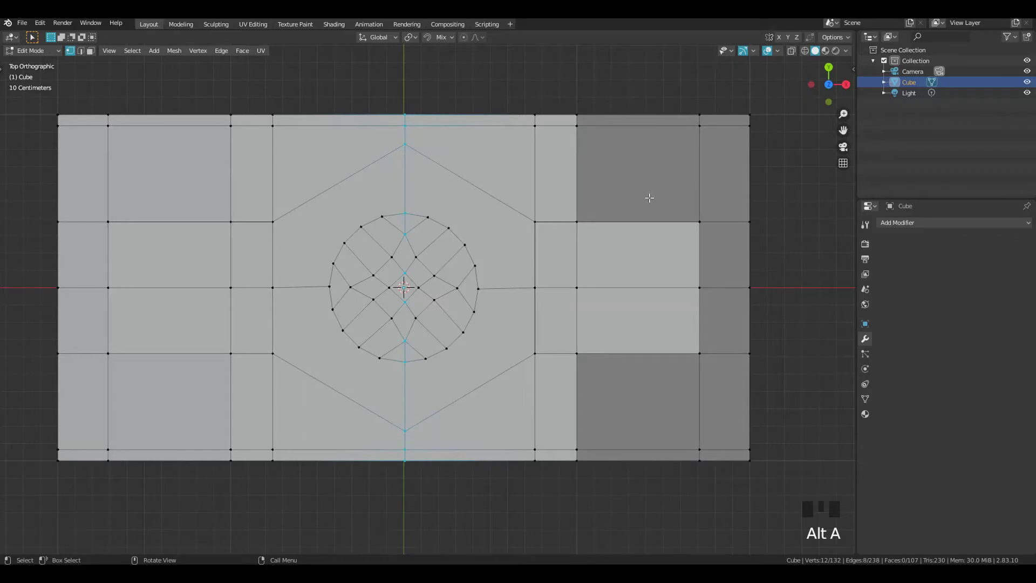
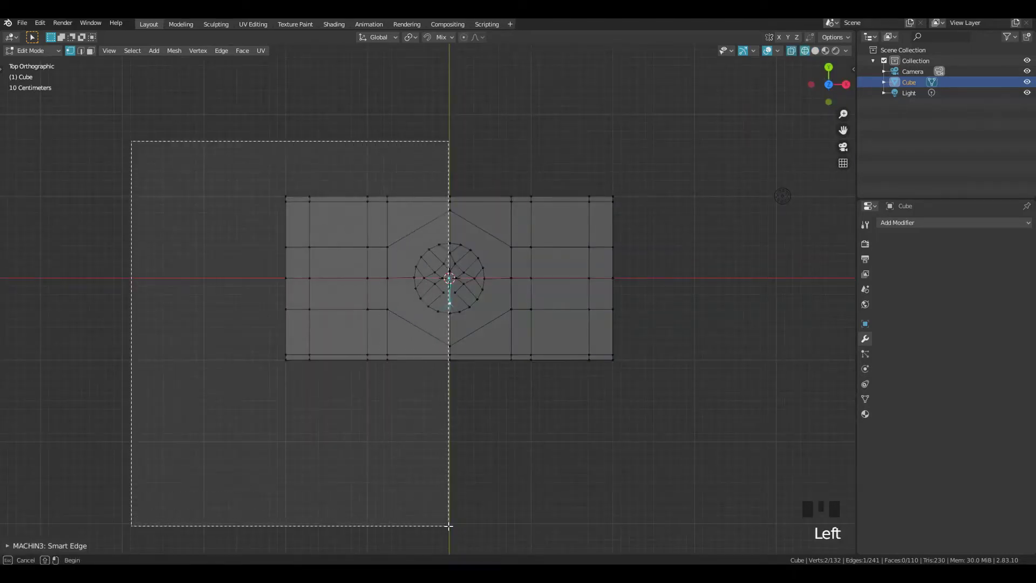
Box-select the left-half vertices, delete them and leave Edit Mode with half the mesh remaining
left_click_drag(514, 356, 560, 260)
key("x")
key("z")
left_click_drag(599, 310, 601, 161)
key("Tab")
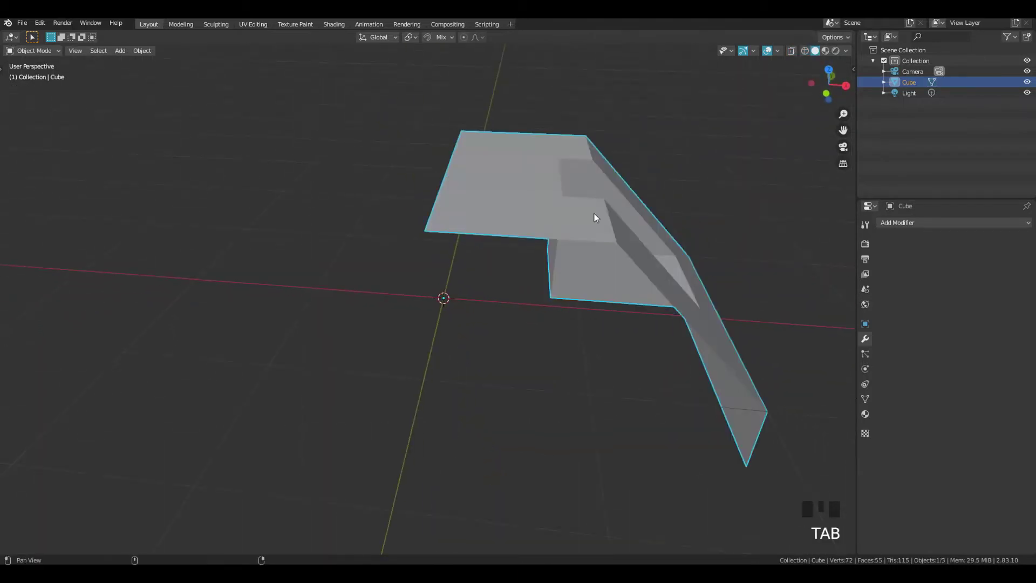
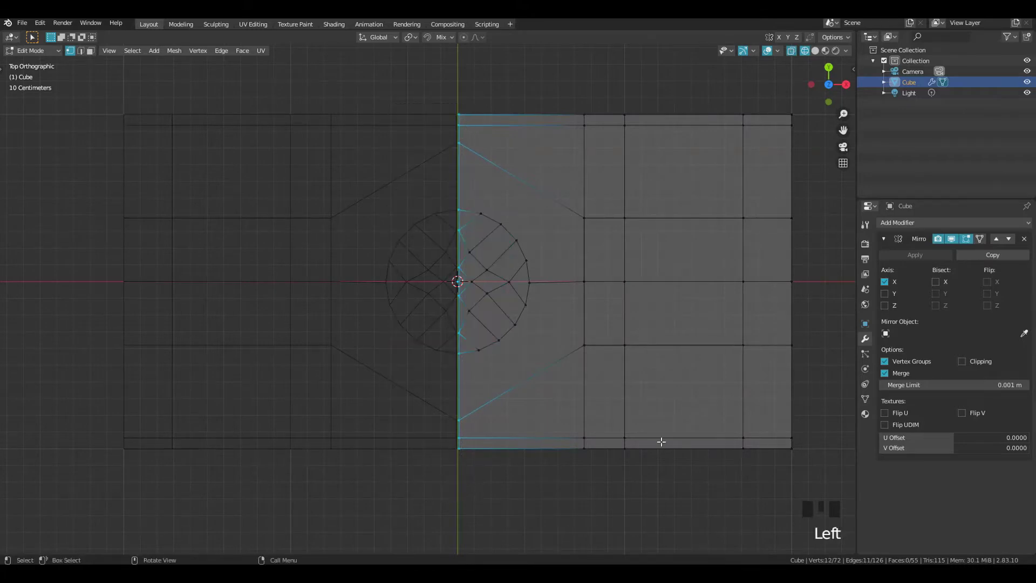
Move the mesh along Z and enable Clipping on the X Mirror modifier to hold the seam
left_click_drag(970, 364, 555, 240)
key("g")
key("z")
left_click_drag(564, 290, 415, 177)
left_click(415, 177)
Inset the half-circle faces, extrude them up along Z into a boss and inset the top rim again
left_click_drag(427, 133, 442, 152)
left_click(413, 298)
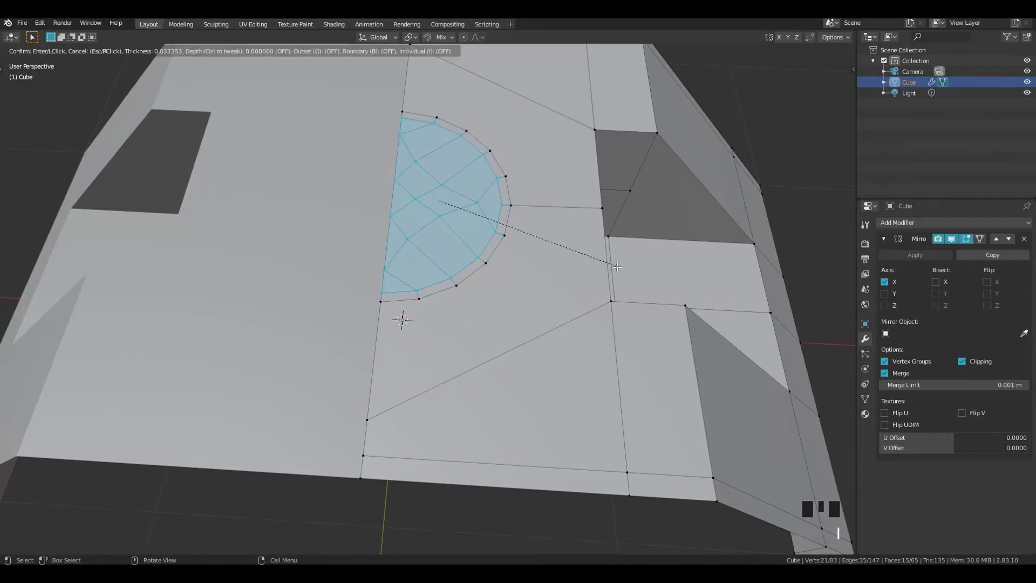
left_click_drag(616, 273, 597, 248)
key("e")
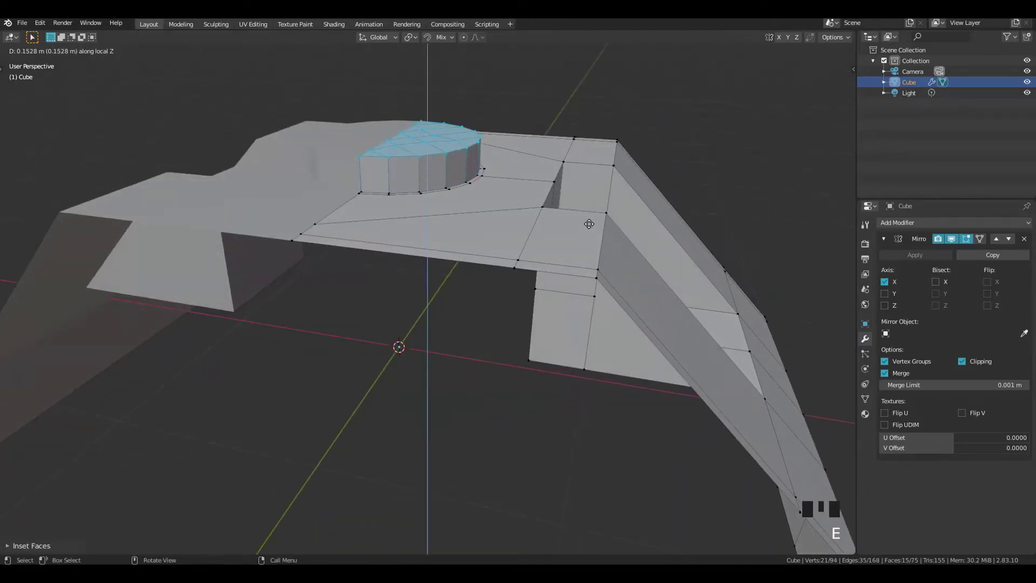
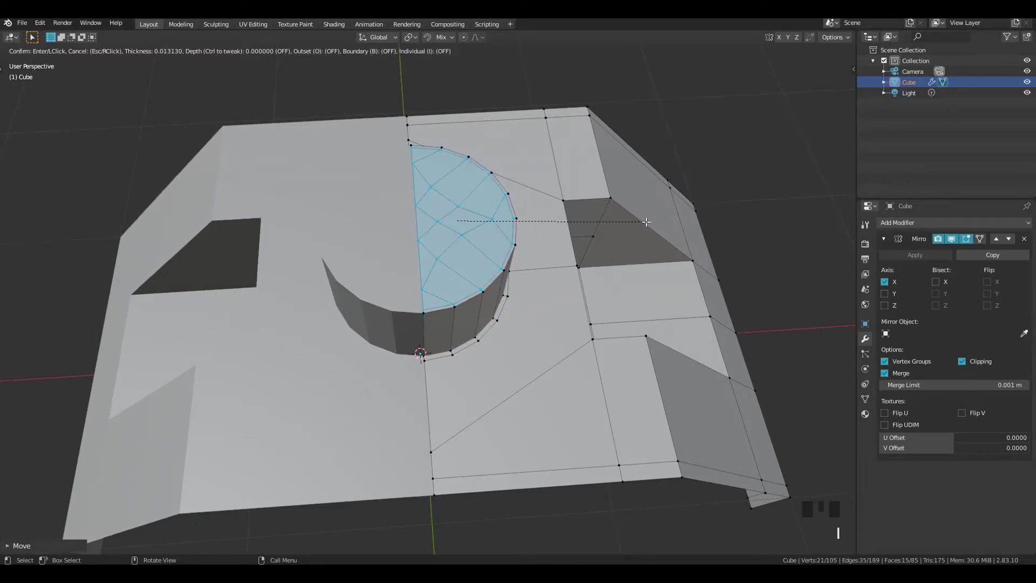
key("e")
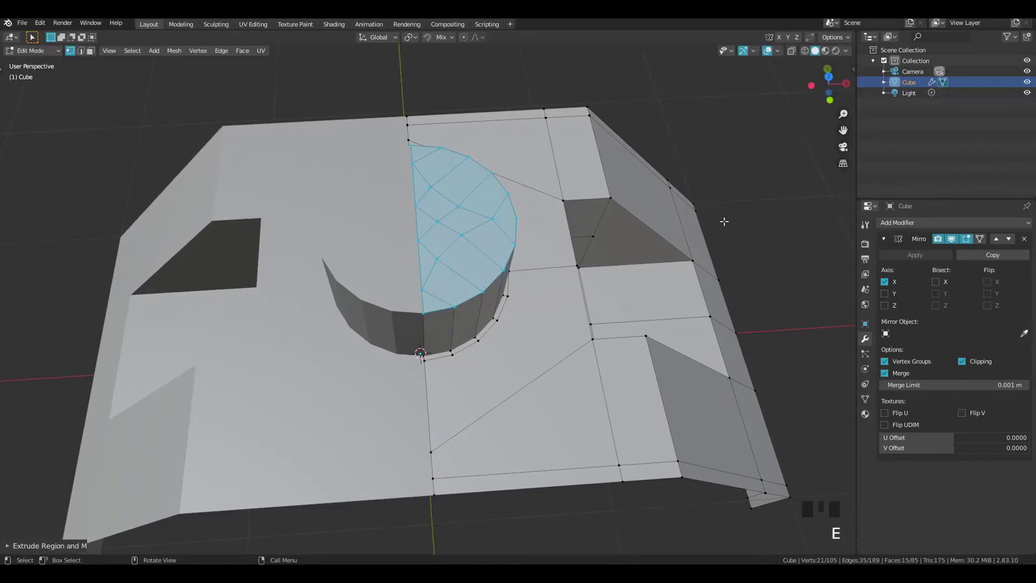
Scale down the boss's inner circle faces and sink them into a round hole, then inspect it
key("s")
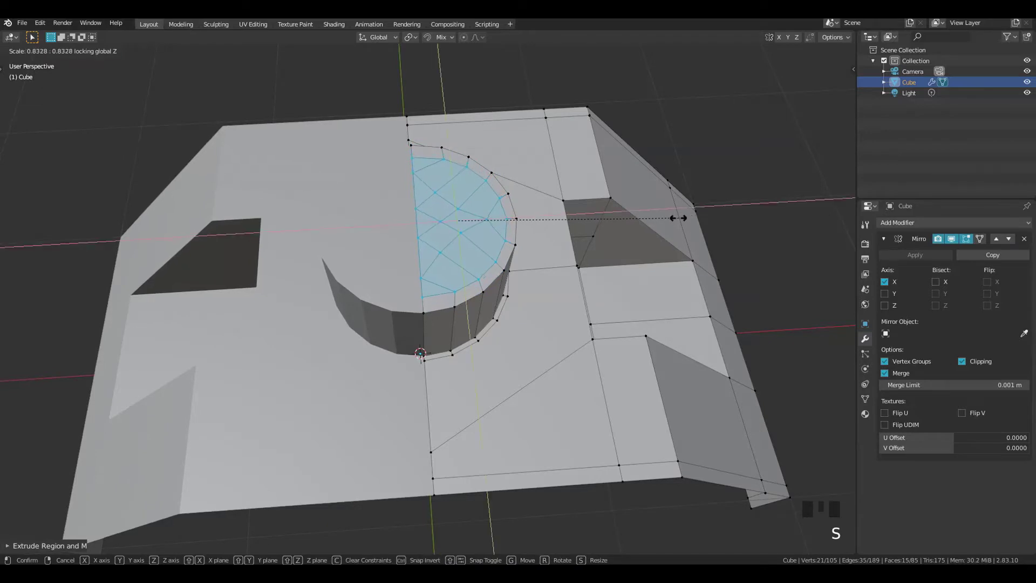
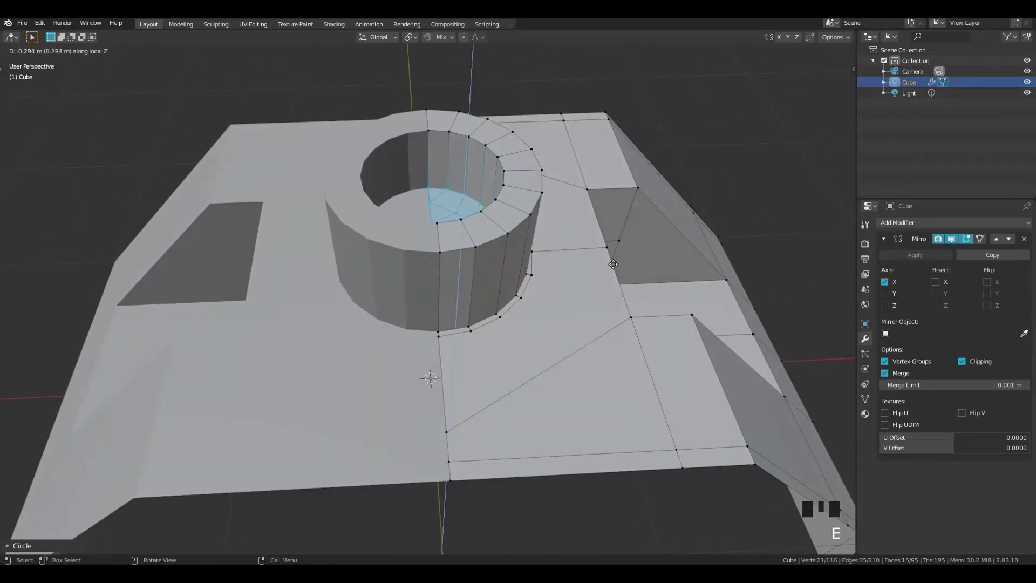
left_click_drag(585, 247, 656, 234)
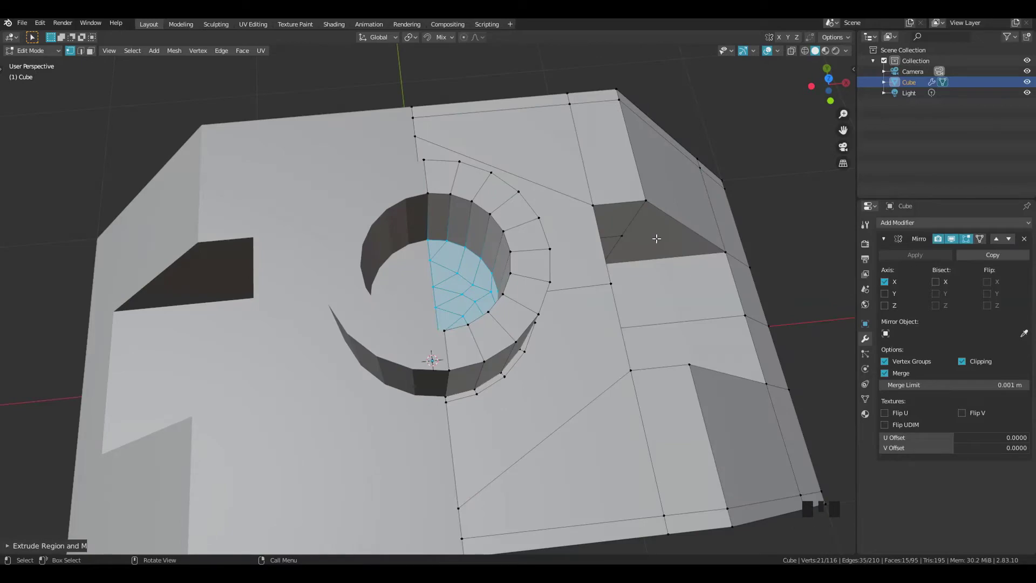
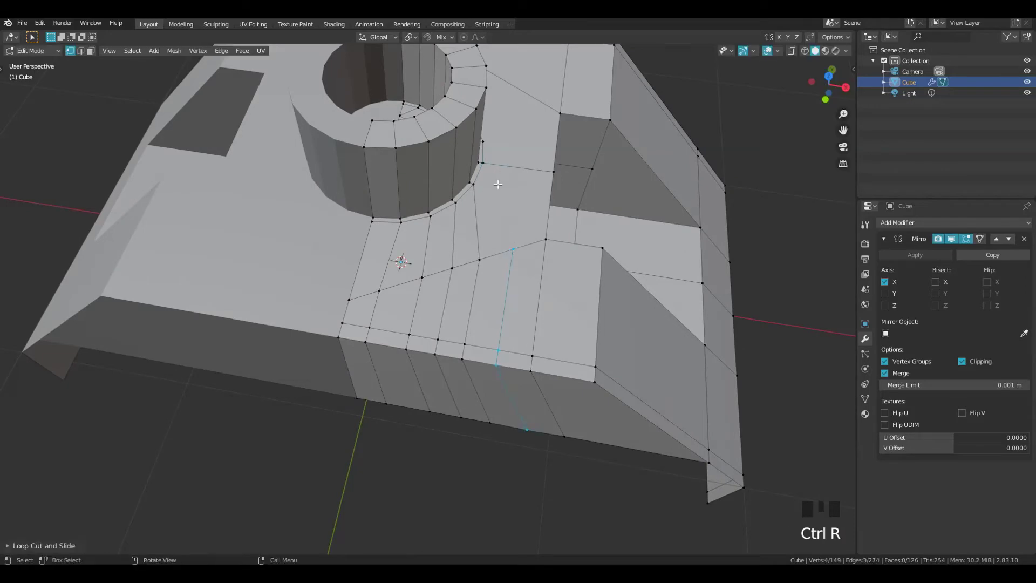
Connect two vertices near the boss base with a new edge using MACHIN3 Smart Edge
left_click(490, 173)
left_click(518, 230)
key("2")
left_click_drag(552, 221, 523, 234)
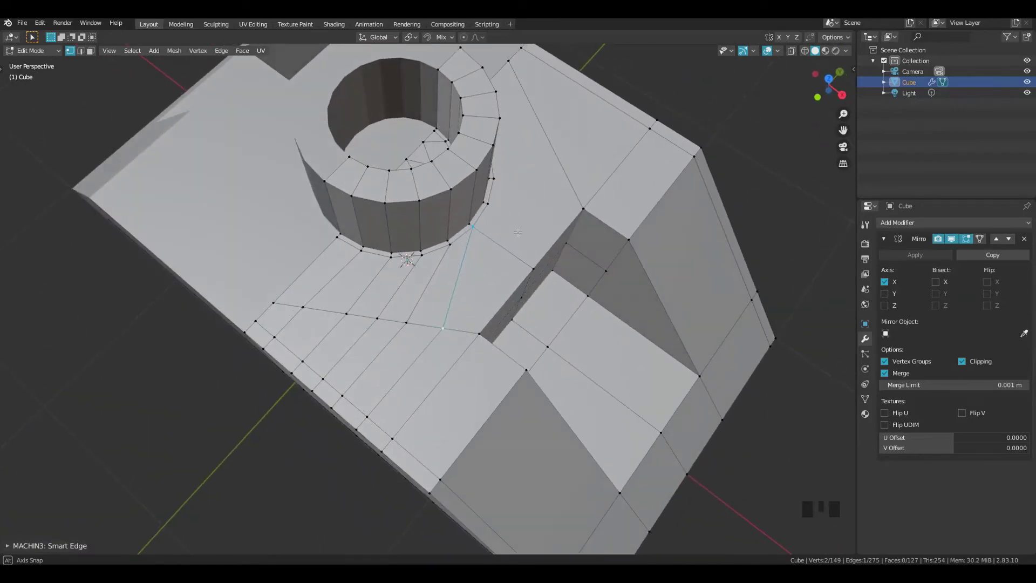
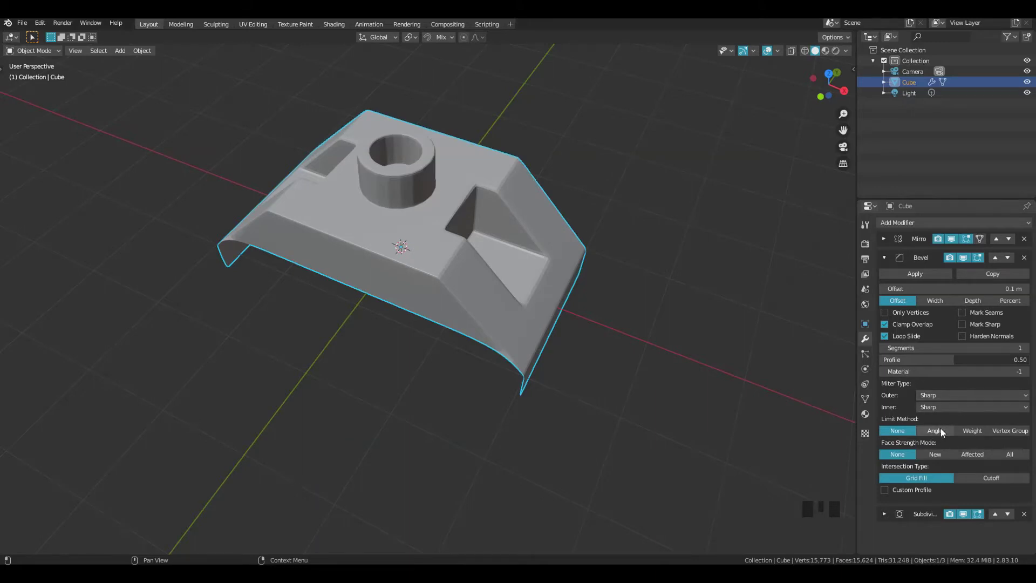
Set the Bevel modifier's Limit Method to Angle (30°) and inspect the chamfered cutout
left_click(945, 434)
left_click_drag(515, 238, 530, 162)
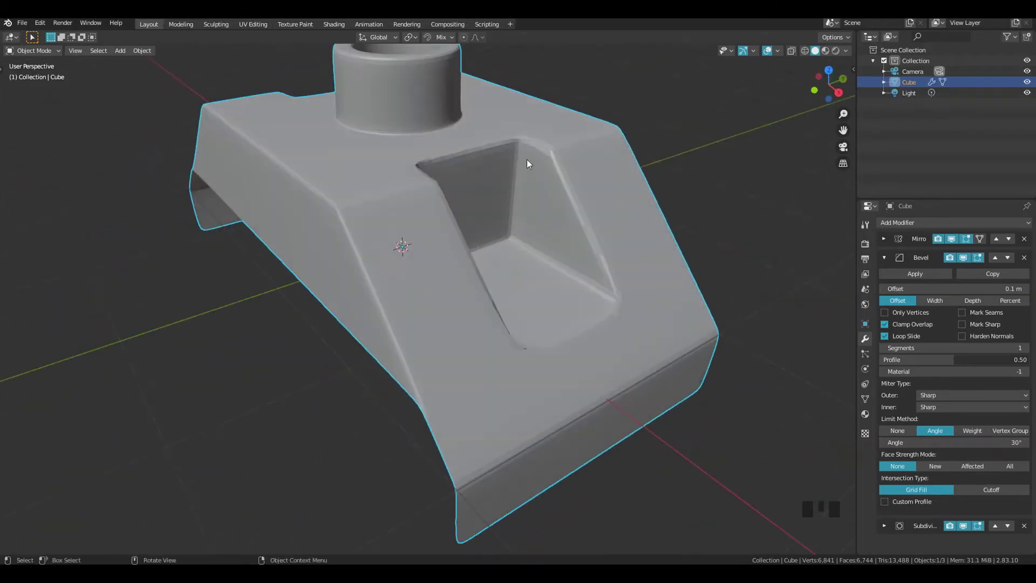
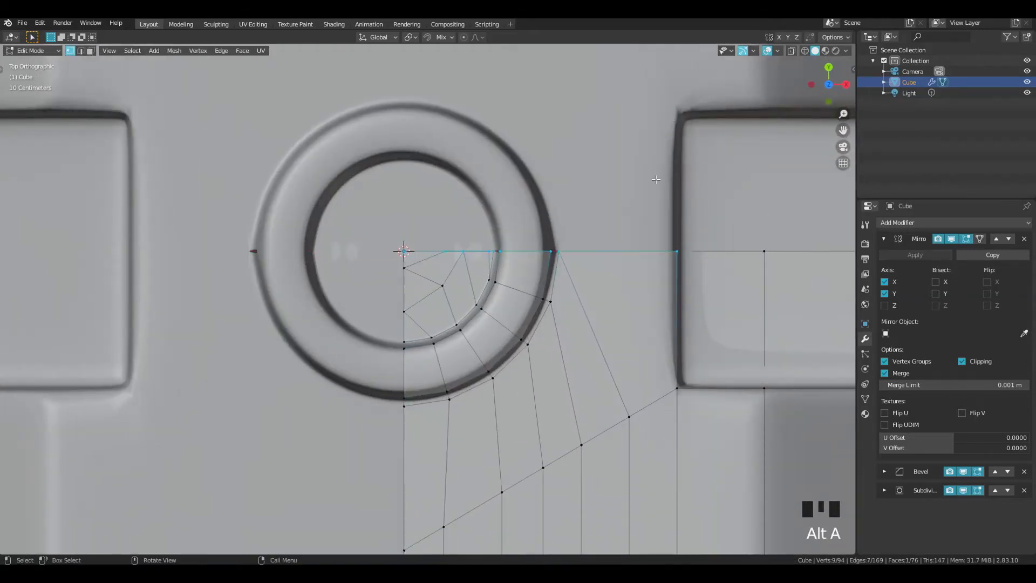
Grab the bottom edges and extrude them along Y into a new face strip for the arch legs
key("g")
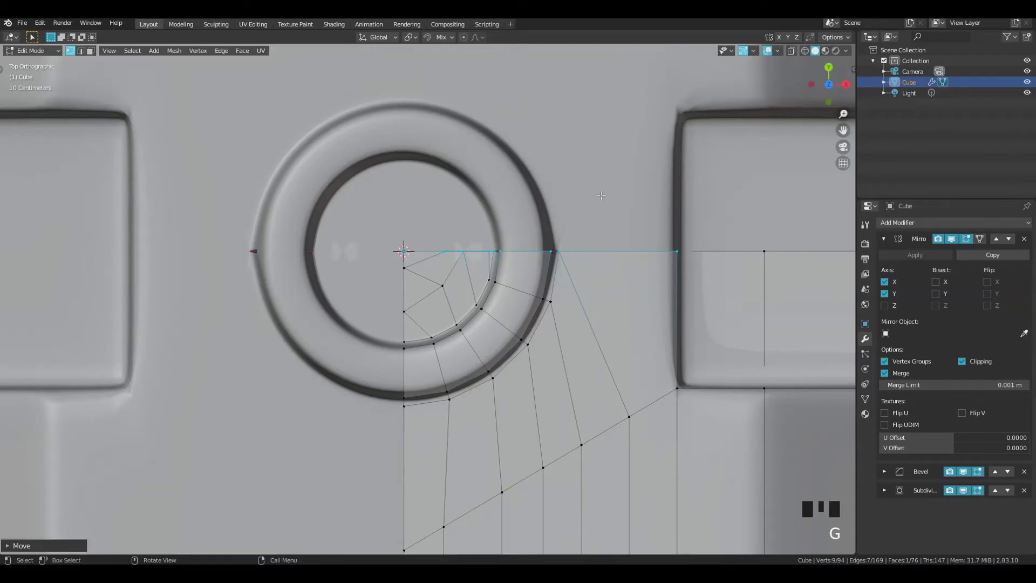
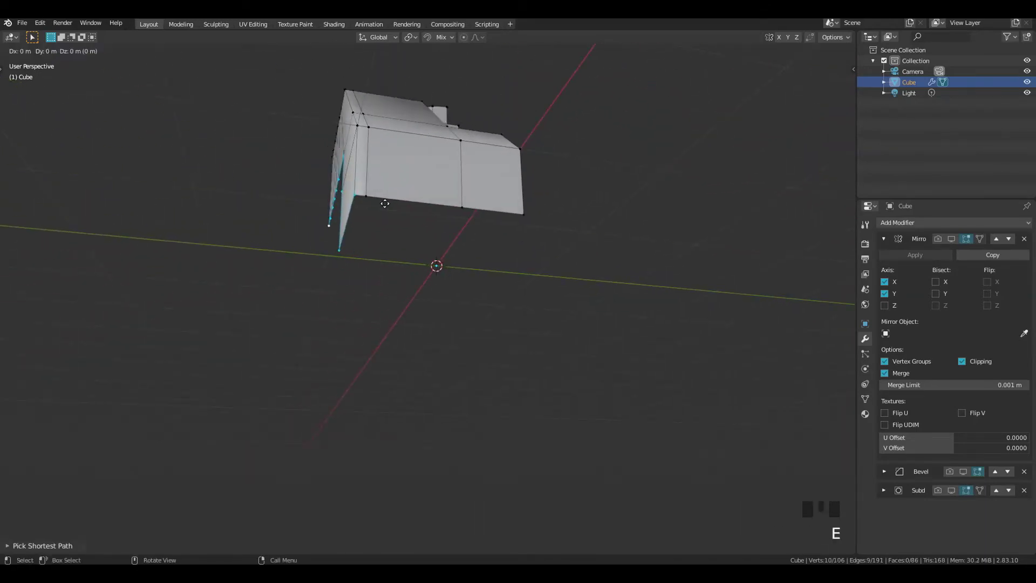
key("e")
key("e")
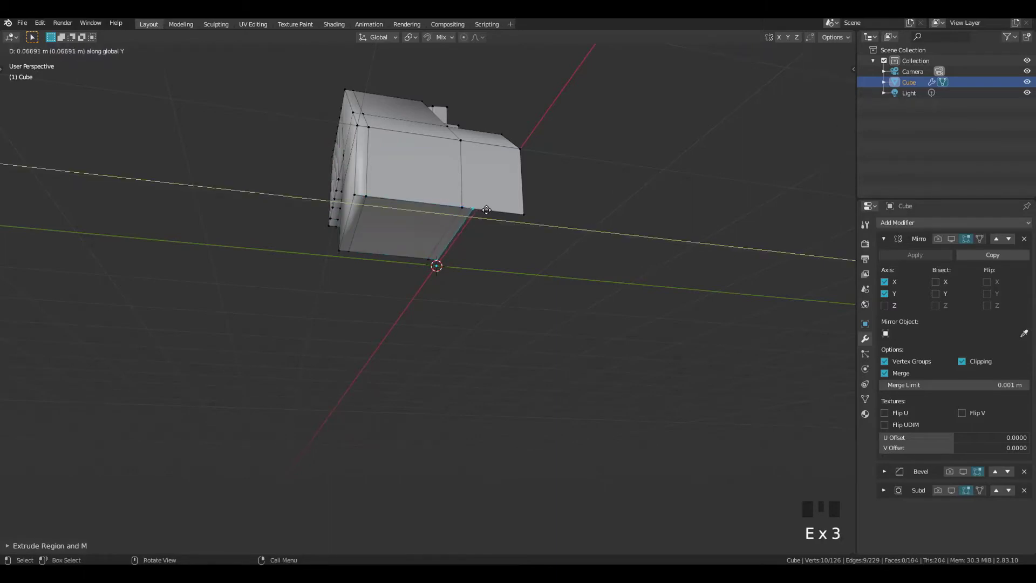
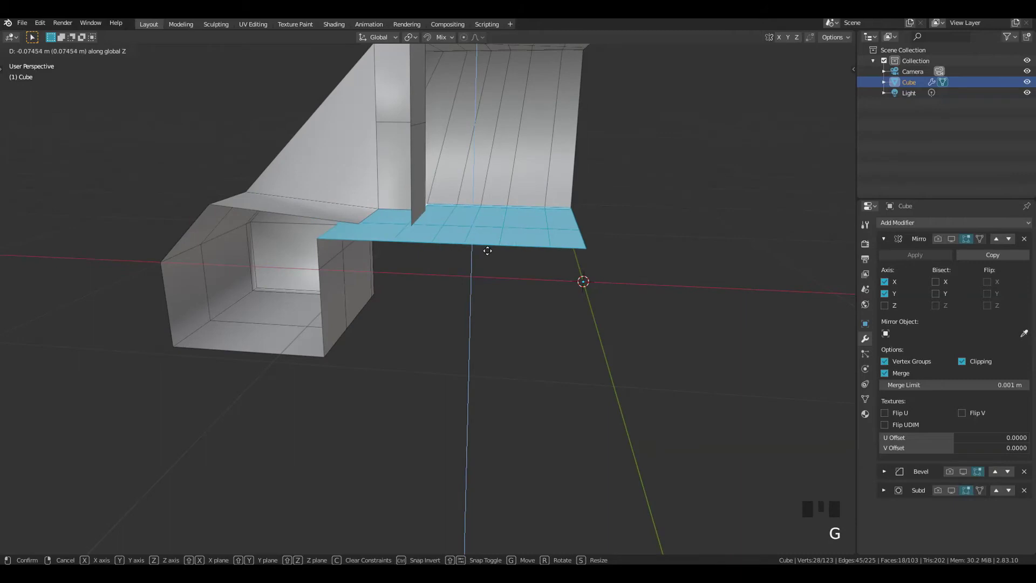
Move the cutout floor faces down along Z and check the result in Object Mode
left_click_drag(444, 233, 438, 168)
key("Tab")
left_click(467, 254)
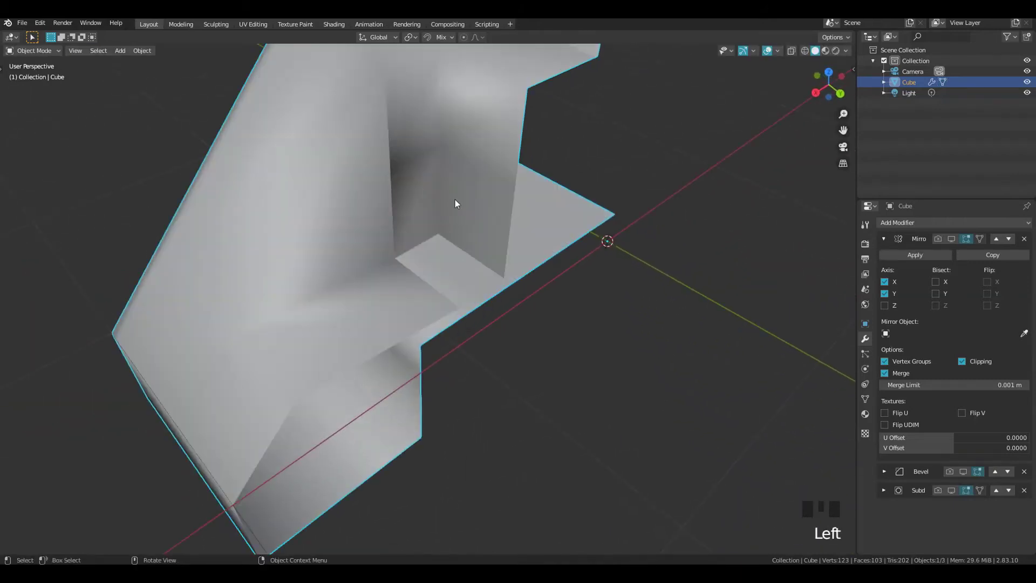
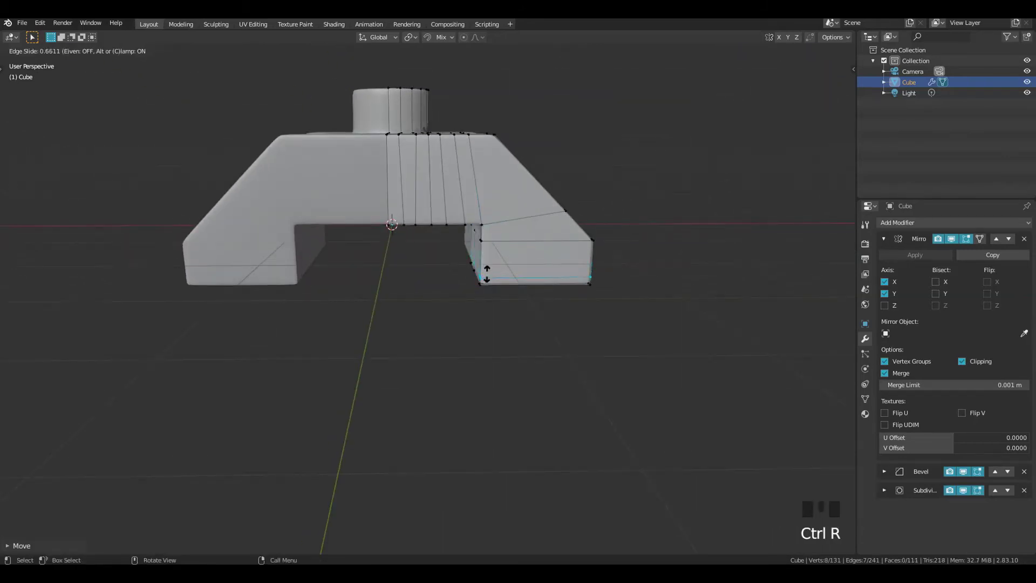
Slide the new edge loop near the arch legs' inner edges and adjust the Bevel segment count
left_click_drag(553, 246, 552, 174)
key("Tab")
left_click_drag(555, 177, 889, 240)
left_click(889, 241)
left_click(884, 257)
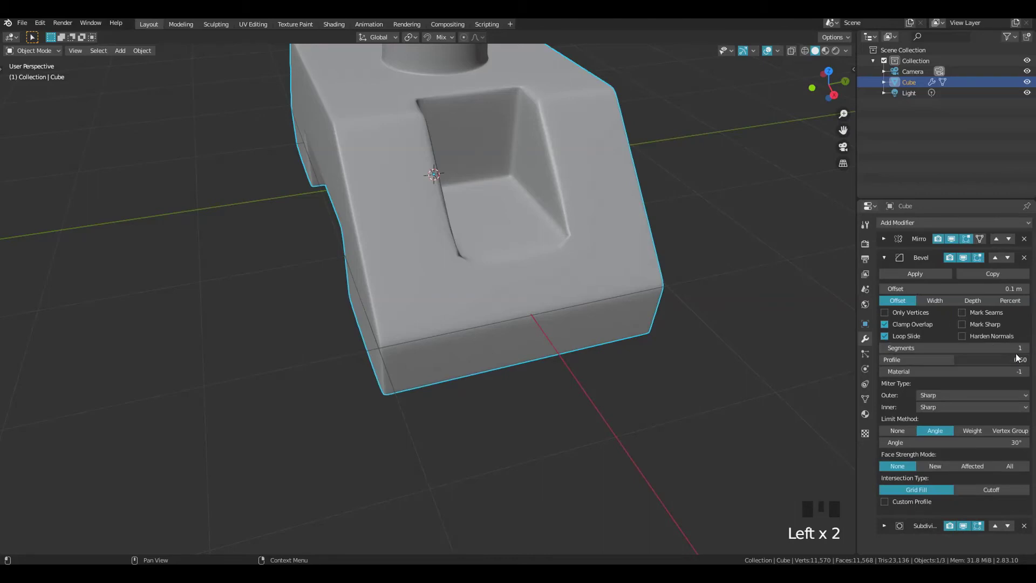
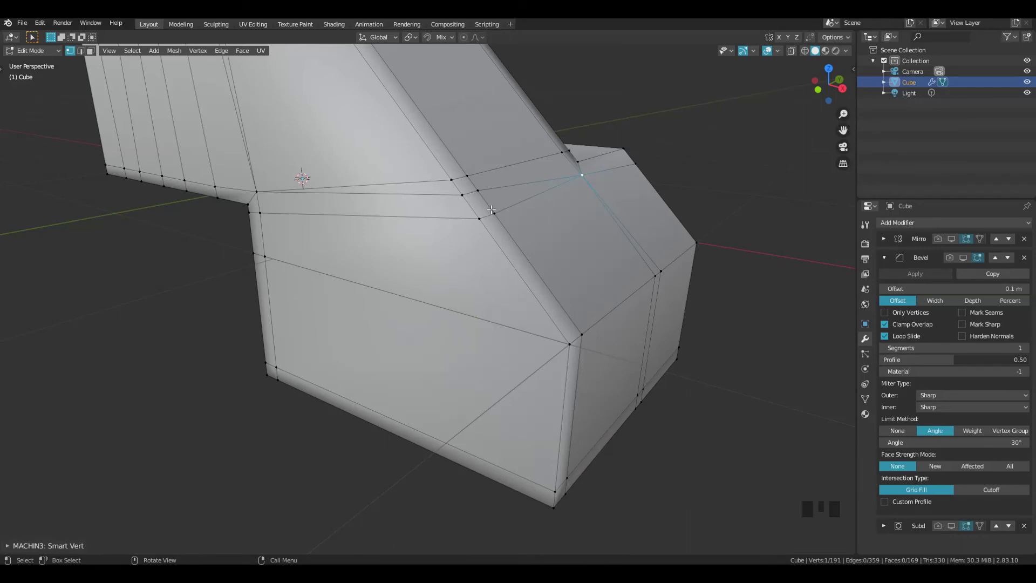
Connect the two corner vertices and edge-slide the new edge toward the angled bend
left_click_drag(504, 181, 443, 203)
left_click(443, 203)
left_click(414, 215)
key("g")
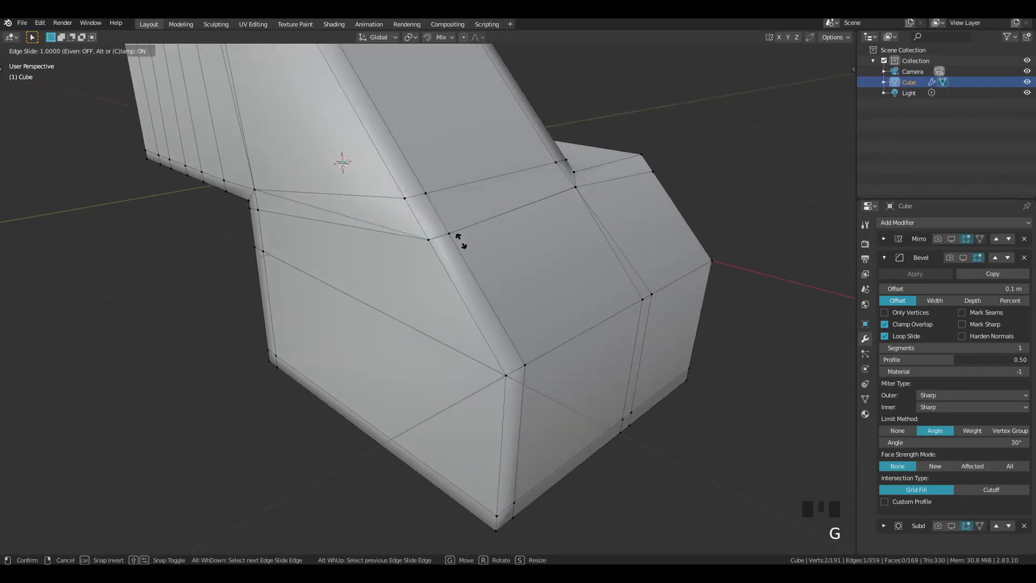
left_click_drag(352, 215, 444, 210)
key("3")
Dissolve the leftover diagonal edge so the leg corner becomes clean quads
key("Tab")
left_click(399, 216)
key("x")
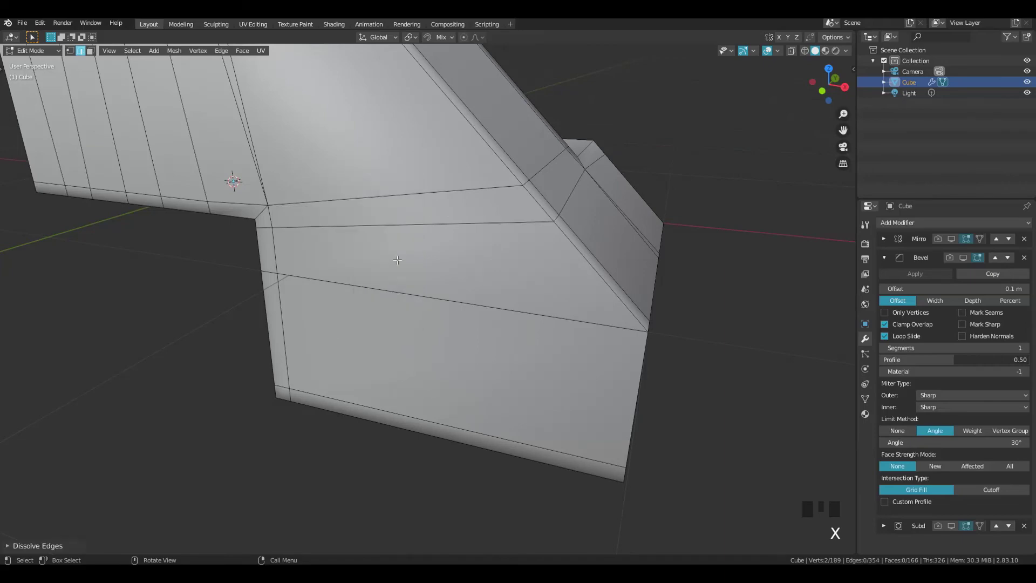
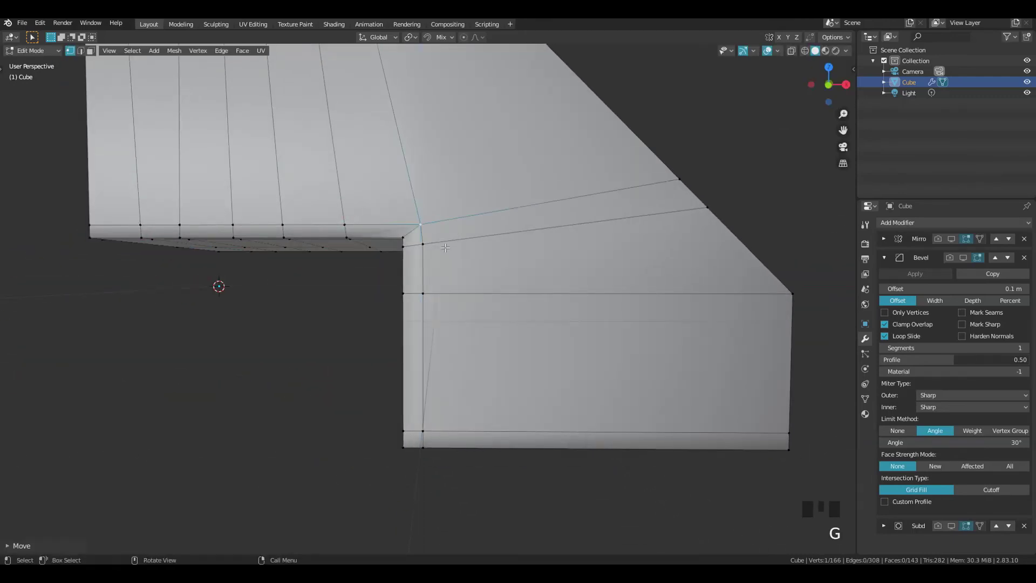
Move the corner vertex at the angled leg bend to realign its edges
key("g")
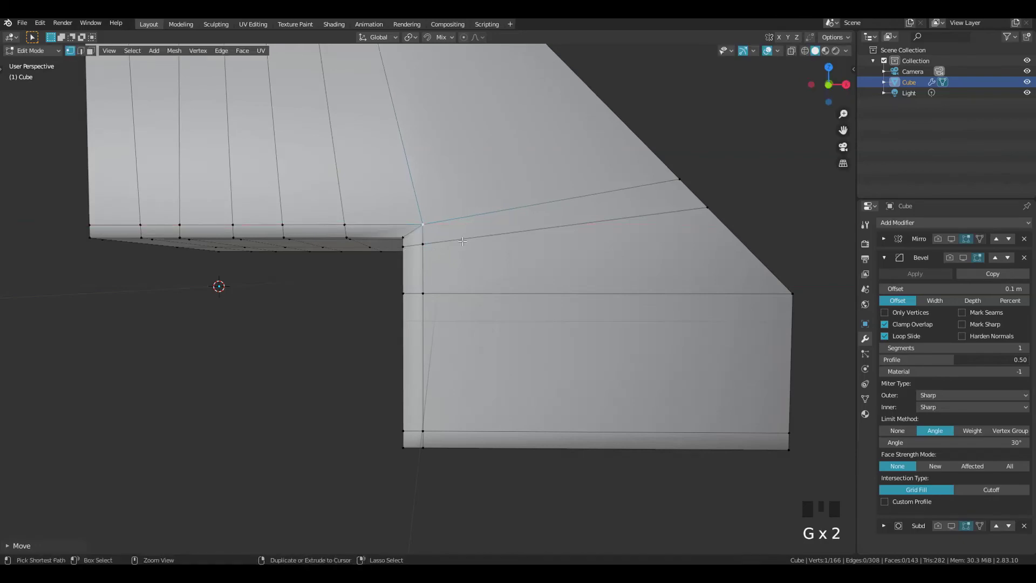
left_click_drag(476, 213, 511, 183)
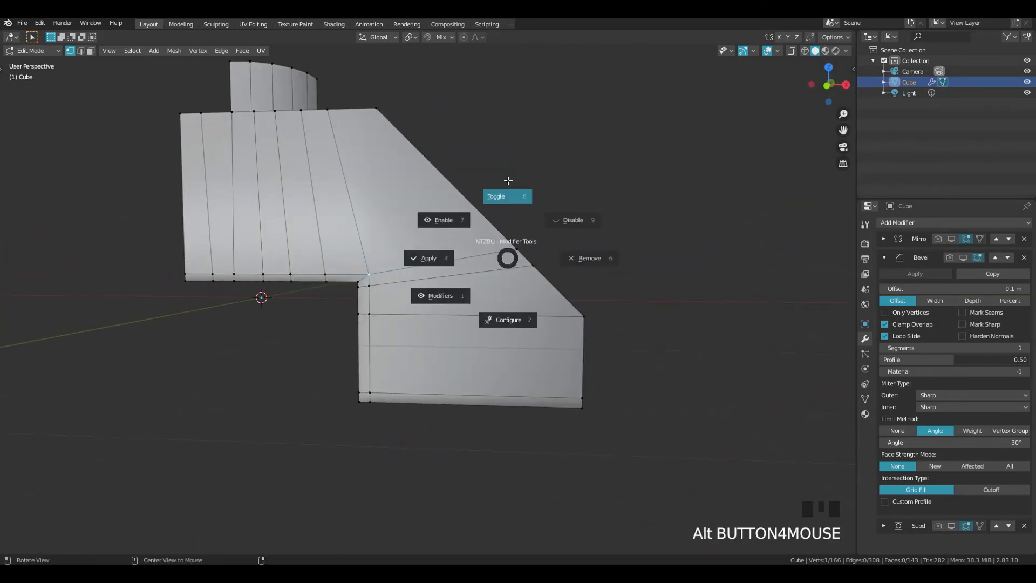
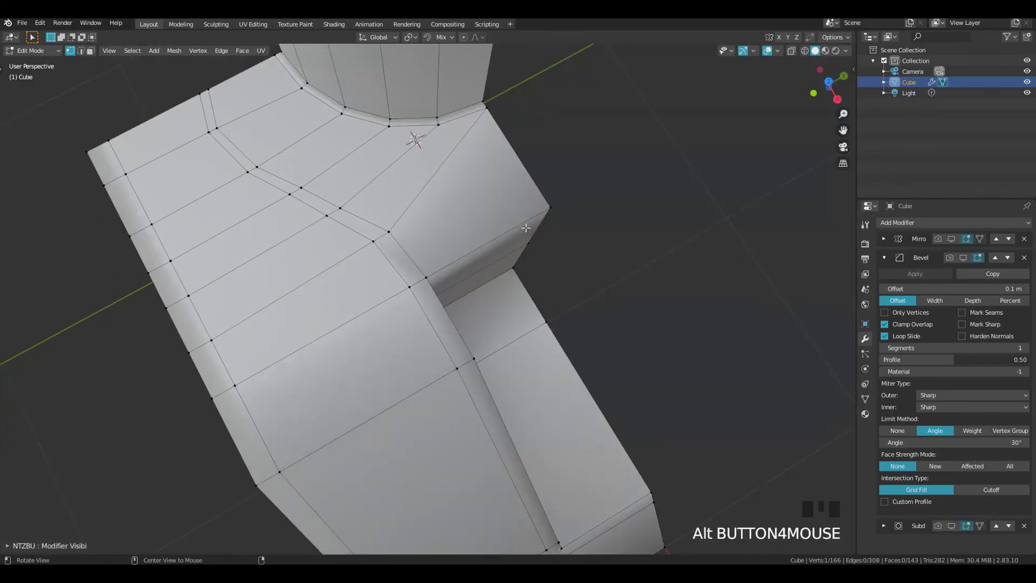
Edge-slide the loop beside the cutout's top corner into position
left_click_drag(506, 225, 444, 195)
key("ctrl+r")
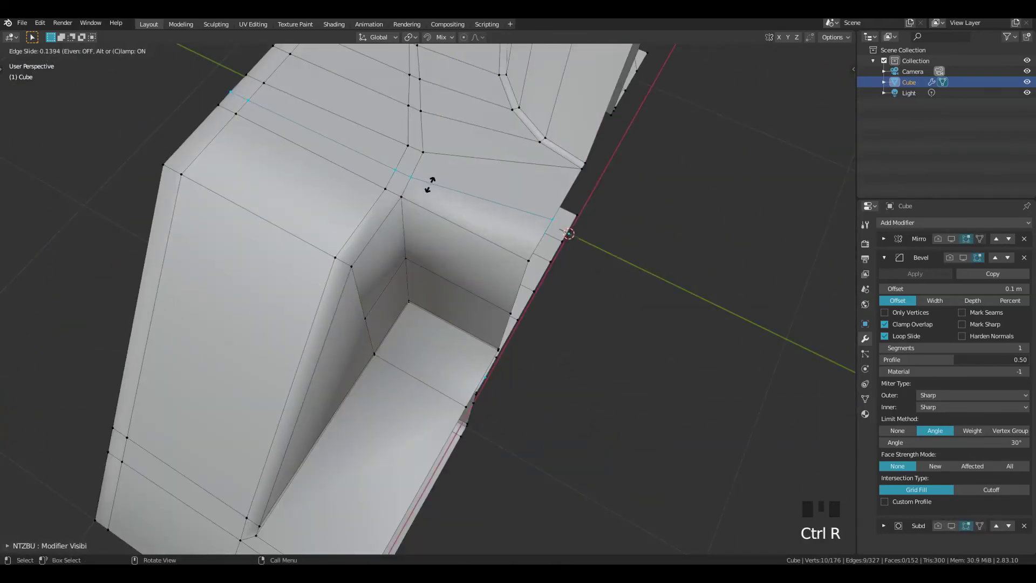